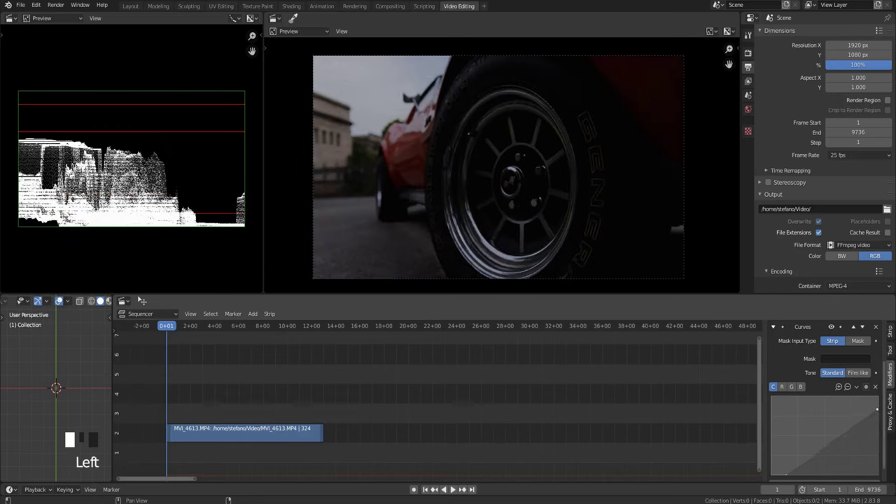
Step: Bend the combined curve into an inverted S so the footage looks flatter and washed out
left_click(881, 407)
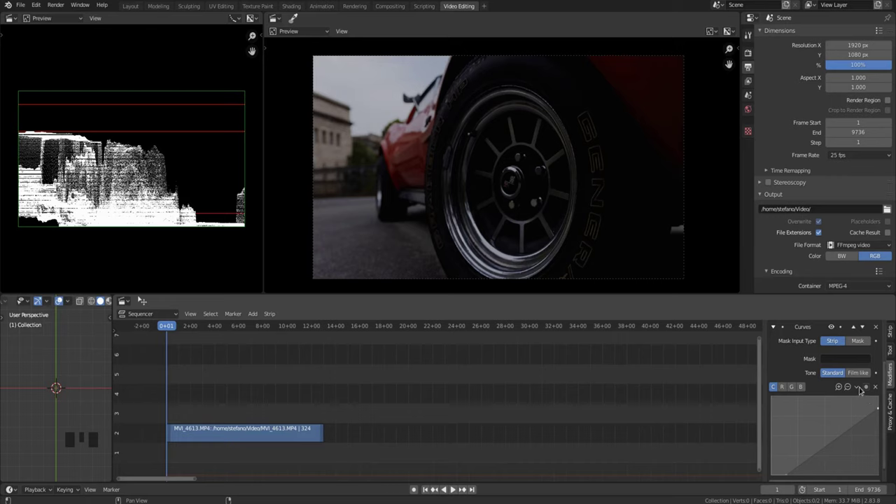
left_click_drag(859, 385, 850, 457)
left_click_drag(790, 460, 857, 406)
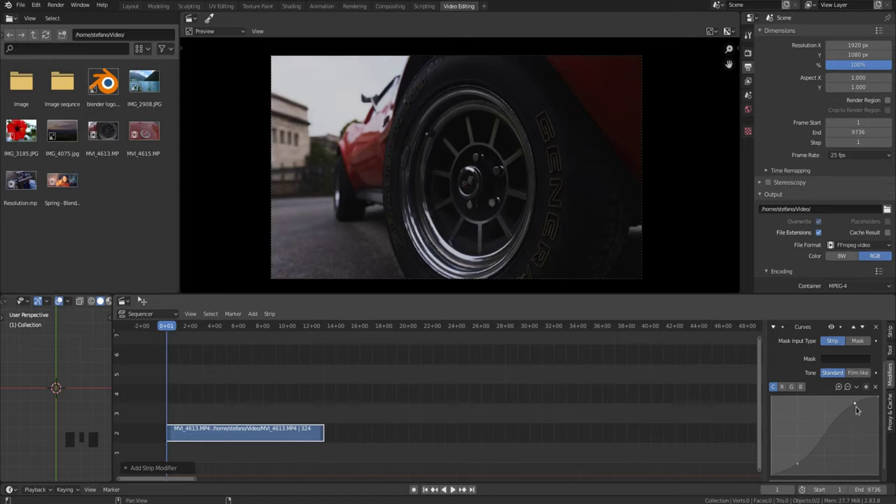
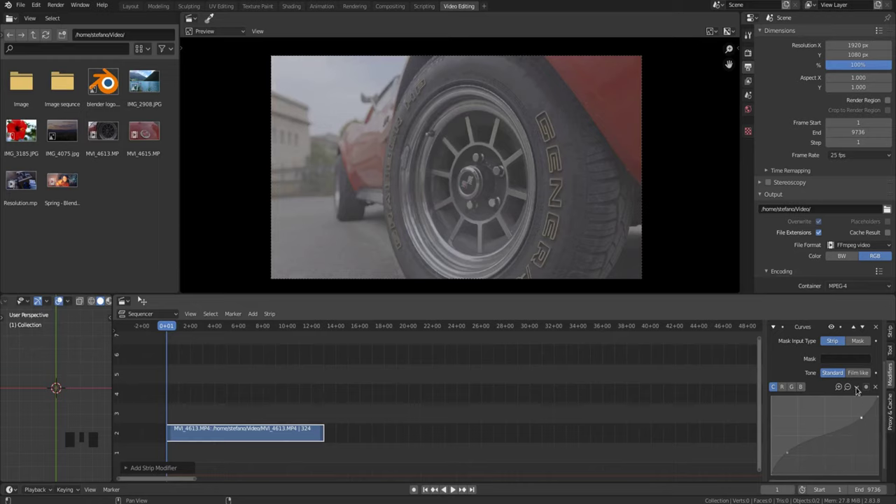
Step: Straighten the combined curve to bring overall contrast back to normal
left_click_drag(858, 387, 783, 385)
left_click_drag(878, 397, 777, 474)
Step: Lift the blue channel curve to give the footage a cool bluish tint
left_click_drag(859, 387, 795, 387)
left_click_drag(877, 396, 780, 475)
left_click_drag(856, 385, 806, 389)
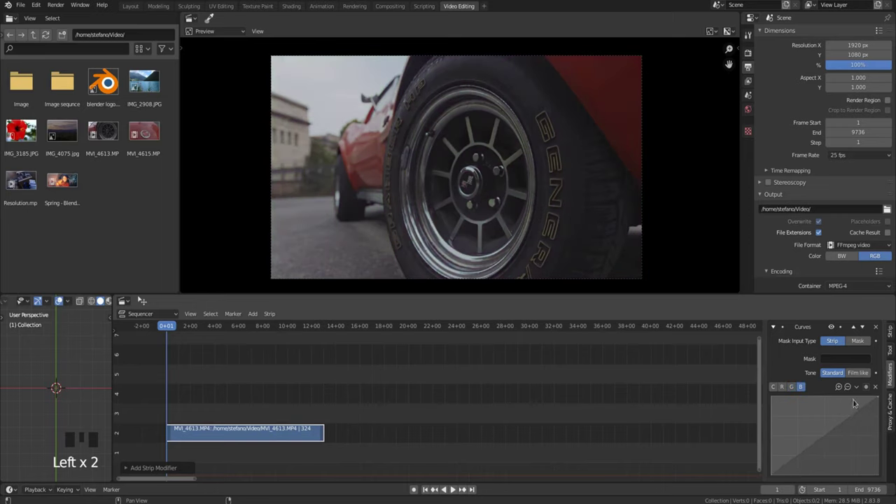
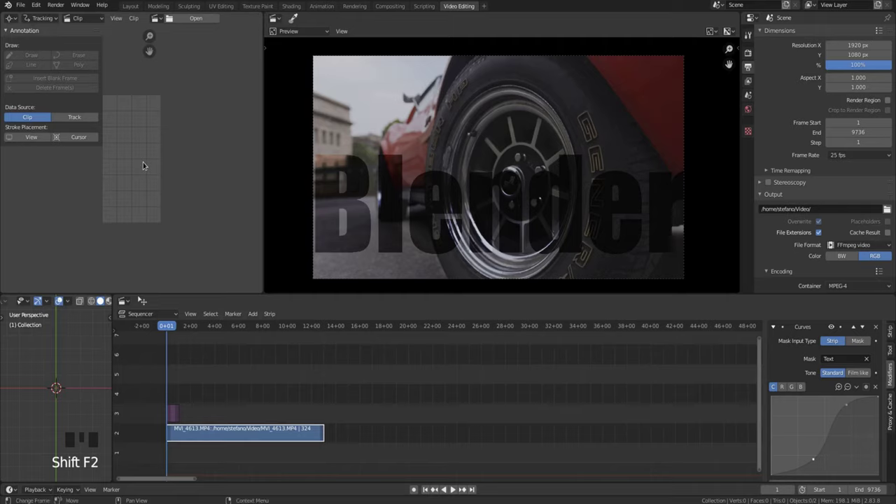
Step: Hide the side panels and switch the clip editor into Mask mode
key("n")
key("t")
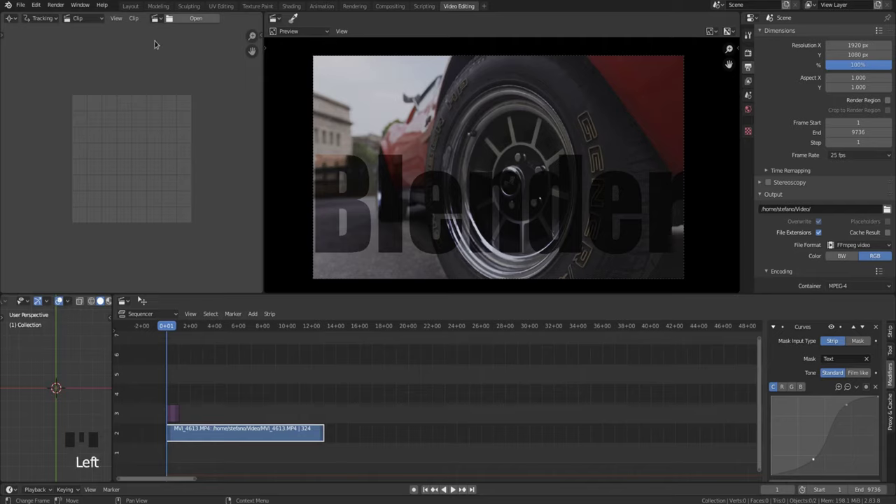
left_click_drag(189, 19, 435, 277)
Step: Load MVI_4613.MP4 and frame the wheel clip in the editor view
scroll("down", 3)
scroll("up", 3)
left_click_drag(42, 15, 128, 19)
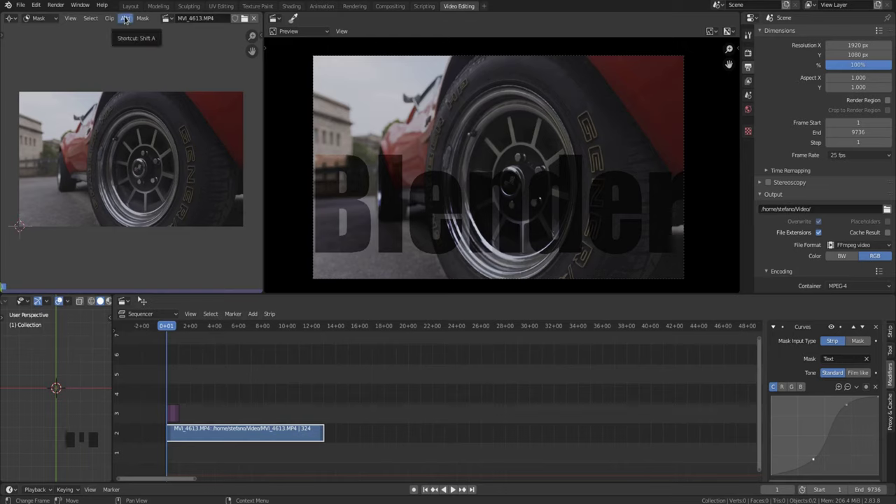
Step: Add a circle mask shape, move it onto the wheel hub and enlarge it to cover the wheel
left_click_drag(125, 16, 92, 198)
key("g")
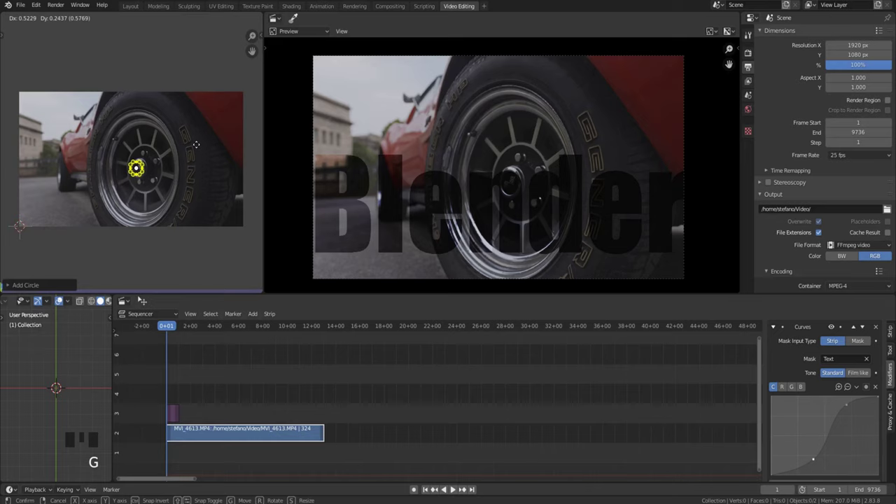
key("s")
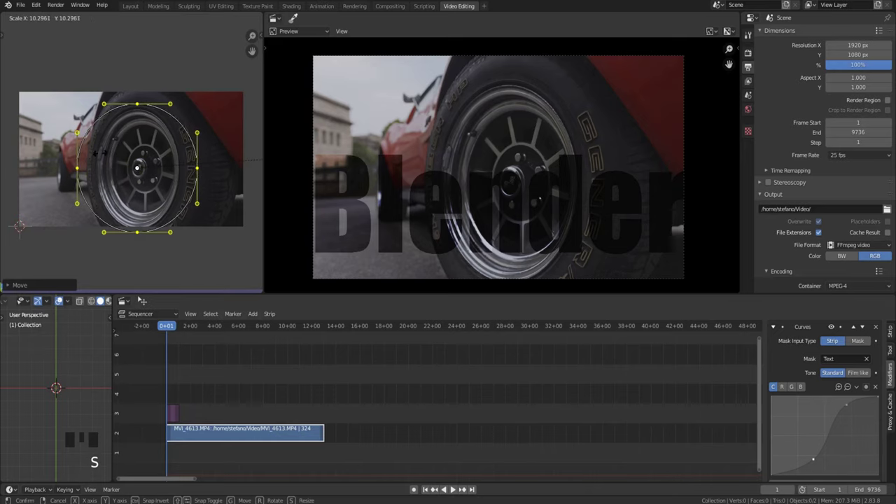
Step: Stretch the circle along X into a wide ellipse and centre it on the wheel
key("g")
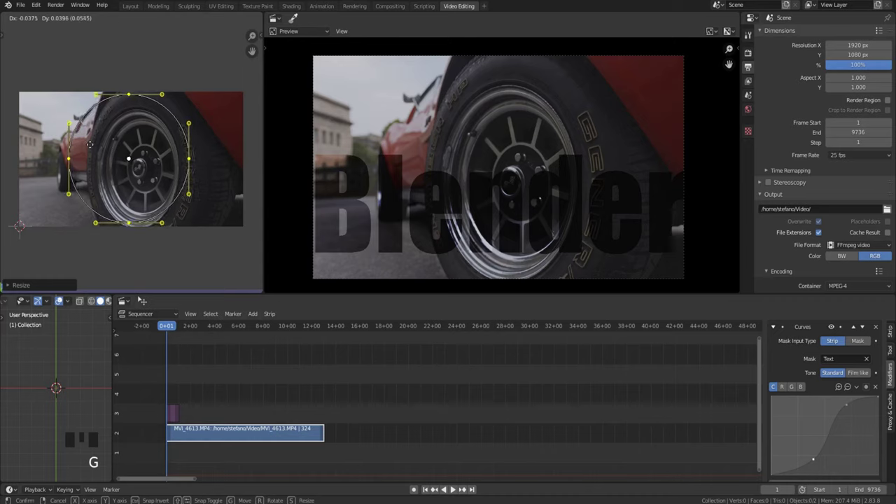
key("s")
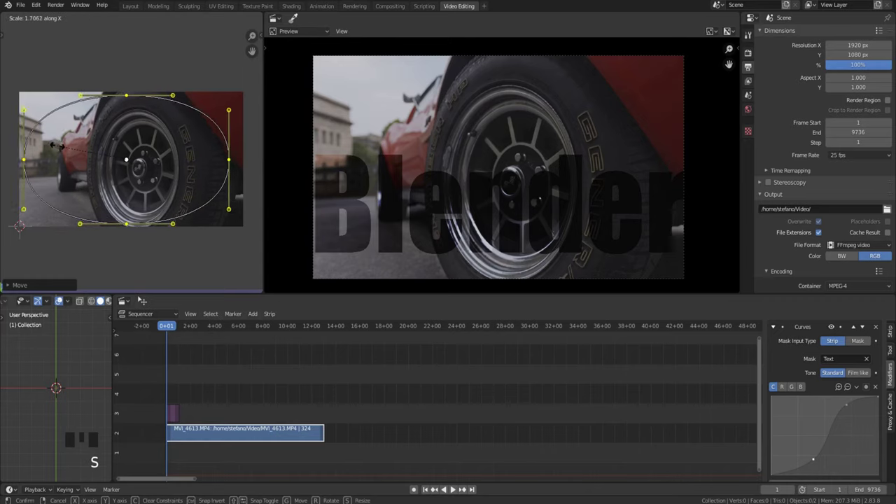
key("g")
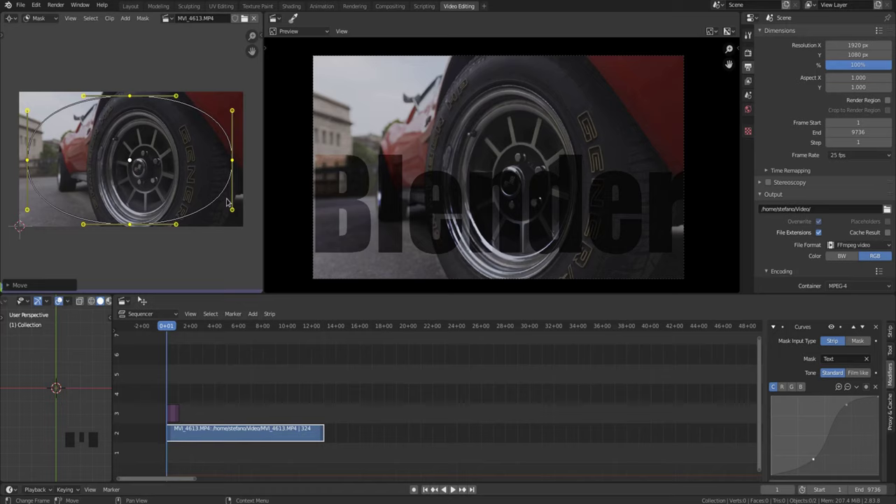
Step: Set the Curves modifier's Mask Input Type to Mask and pick the drawn Mask datablock
left_click(259, 436)
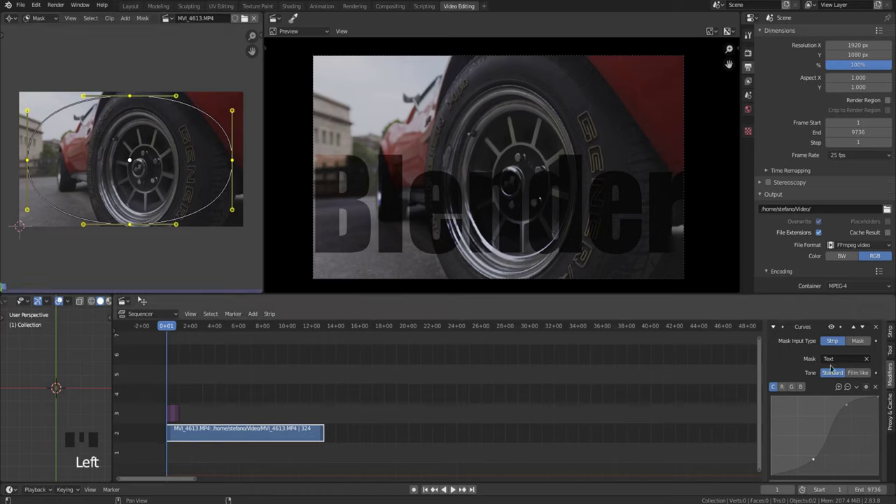
left_click(854, 340)
left_click(833, 354)
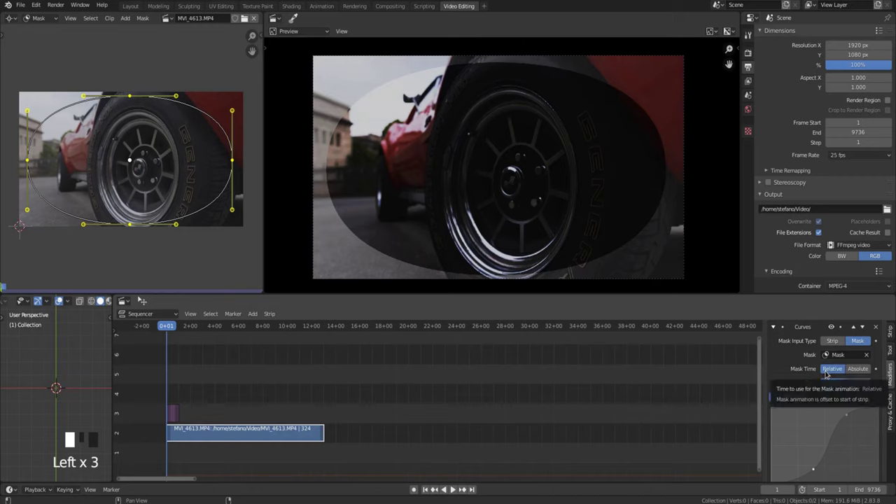